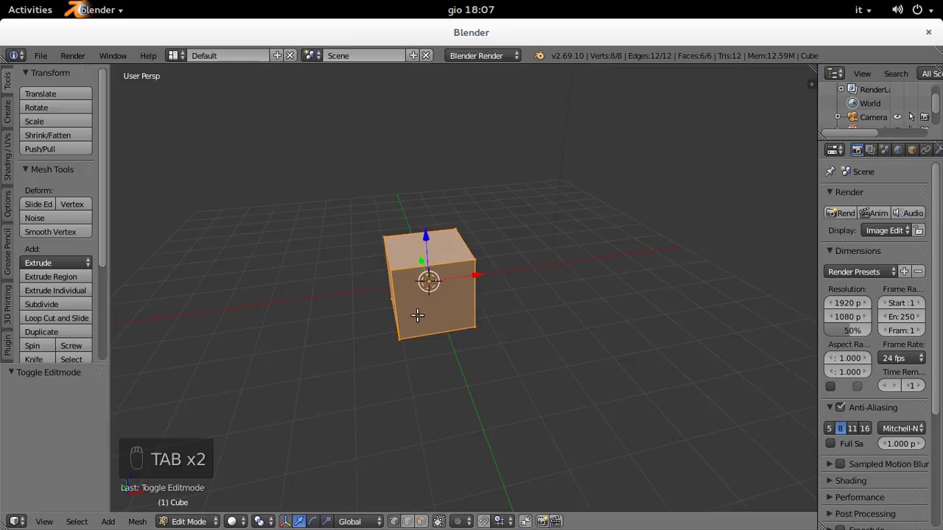
Step: Add a UV sphere and a second cube from the Shift+A mesh list, sliding each apart along X
key(shift+a)
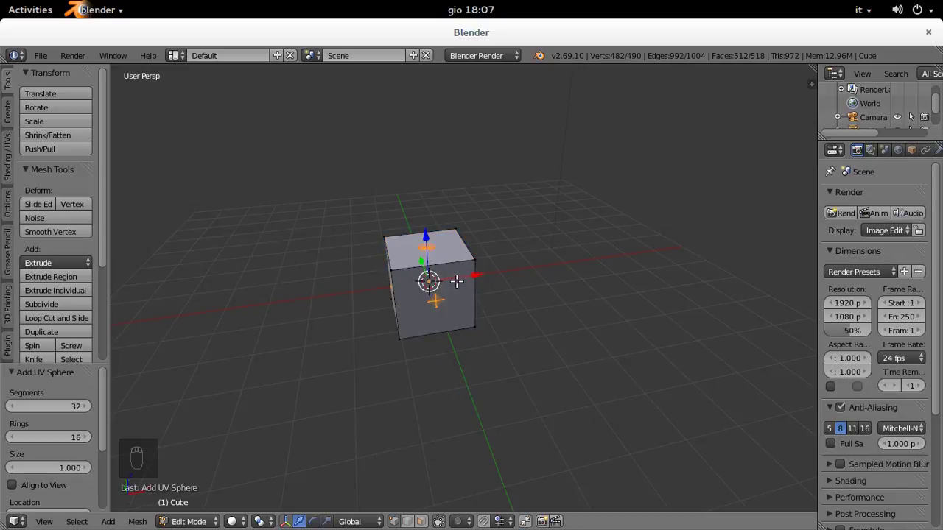
key(g)
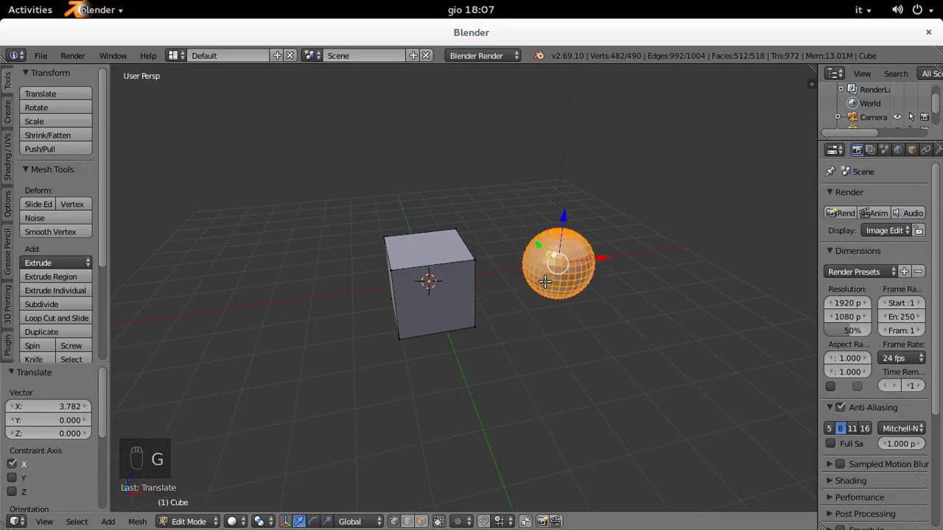
key(shift+a)
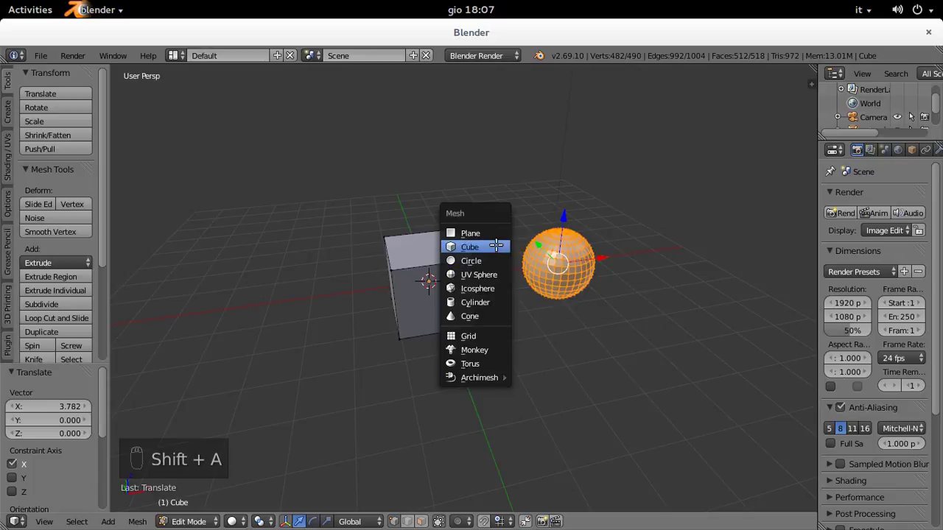
key(g)
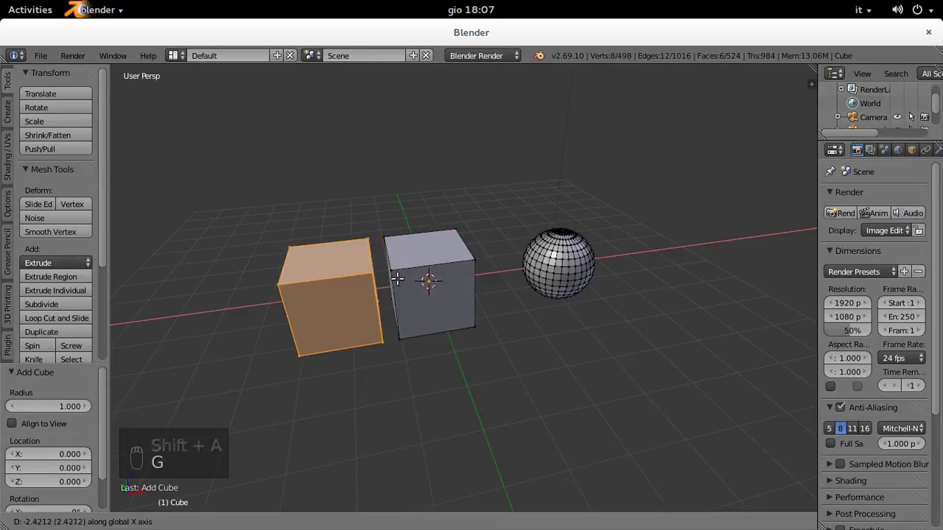
Step: Add a monkey head mesh and move it along the X axis away from the others
key(shift+a)
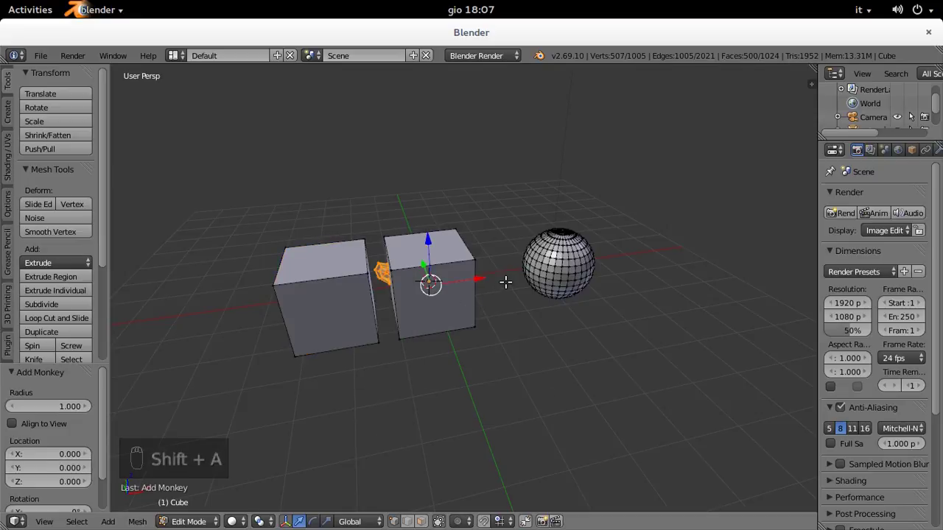
key(g)
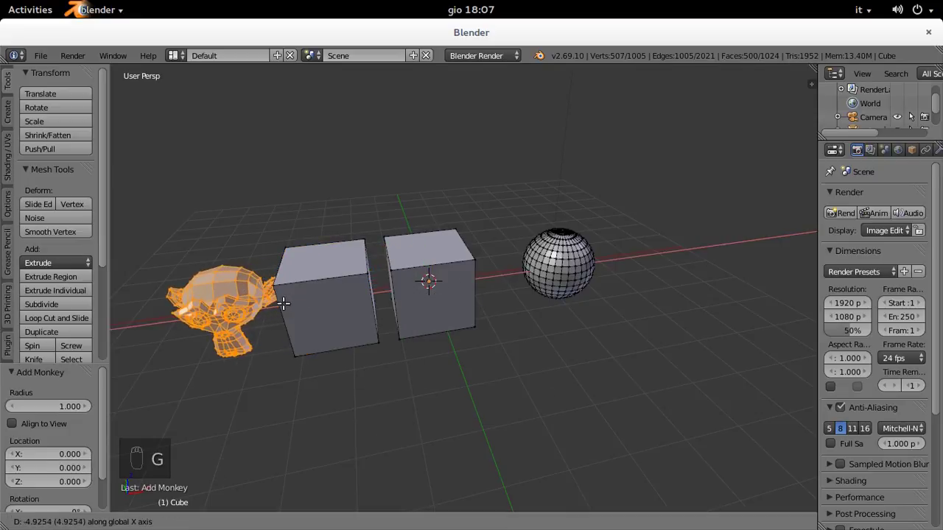
Step: Grow the sphere's face selection to neighbouring faces, shrink it back to one face, then grow it again
drag(442, 349, 592, 328)
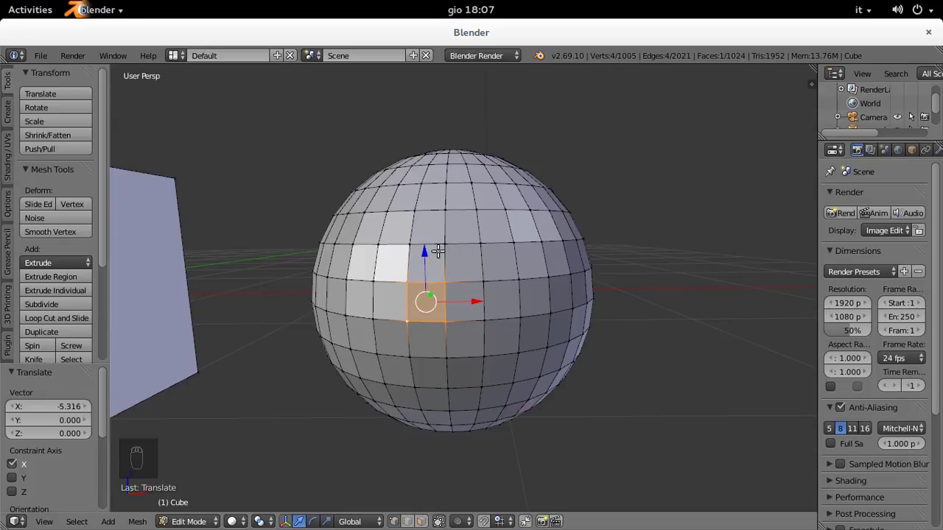
key(ctrl+KP_Add)
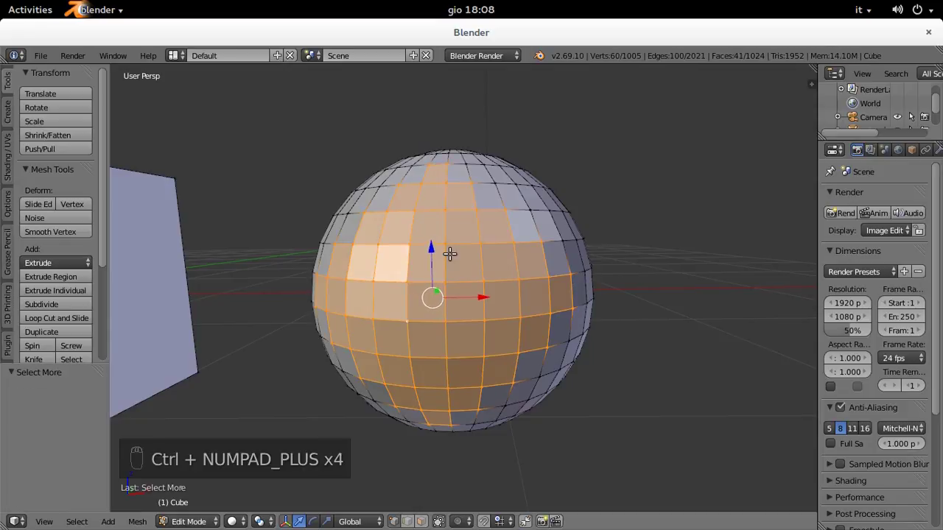
key(ctrl+KP_Subtract)
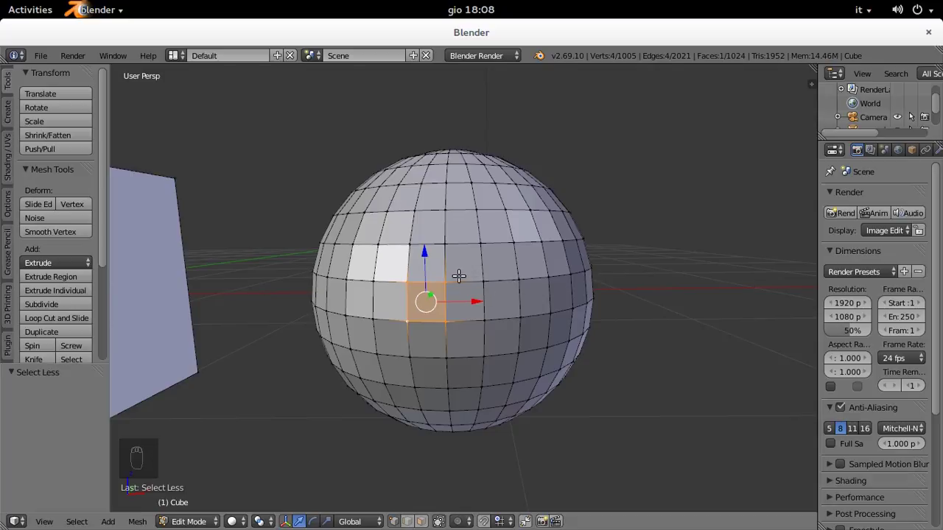
key(ctrl+KP_Add)
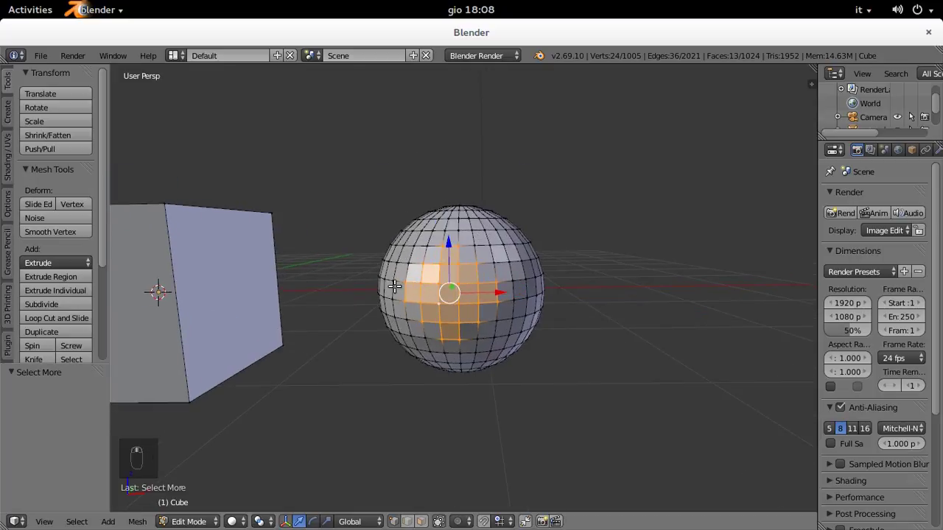
Step: Invert the face selection with Ctrl+I, then deselect everything on the sphere
drag(501, 301, 403, 303)
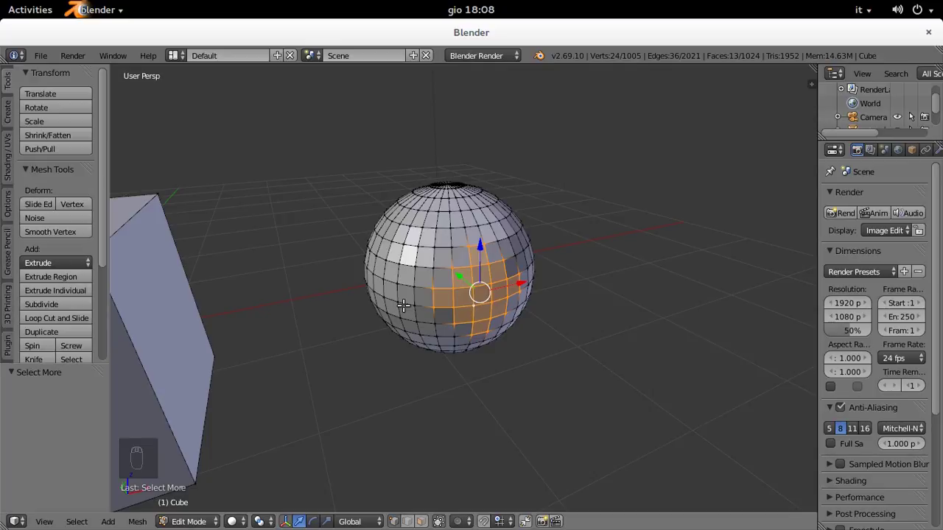
key(ctrl+i)
middle_click(511, 297)
key(a)
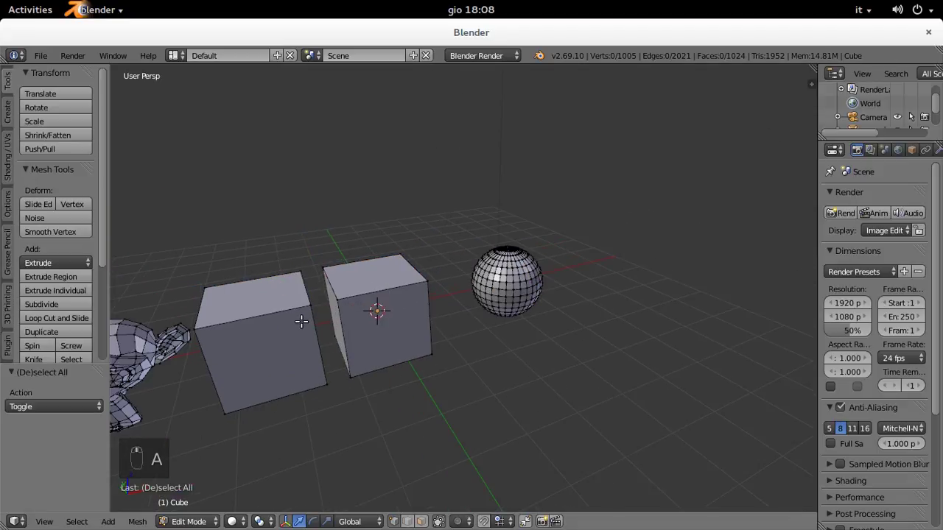
Step: Orbit and close in on the UV sphere to pick the 32-vertex edge loop around its upper band
middle_click(436, 312)
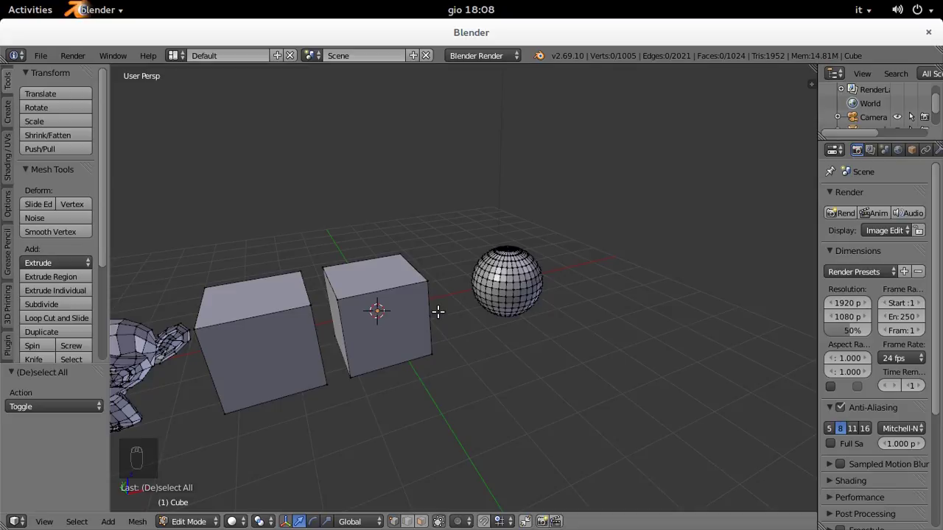
drag(501, 277, 501, 277)
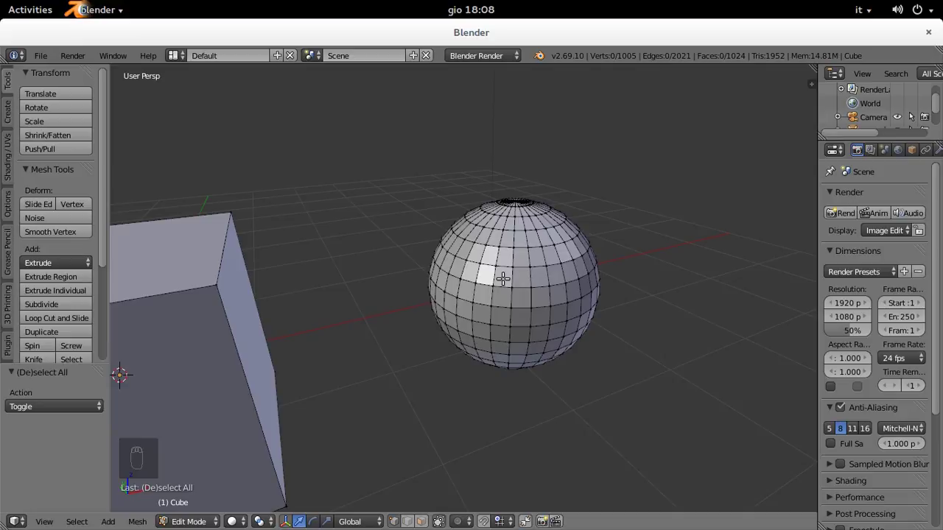
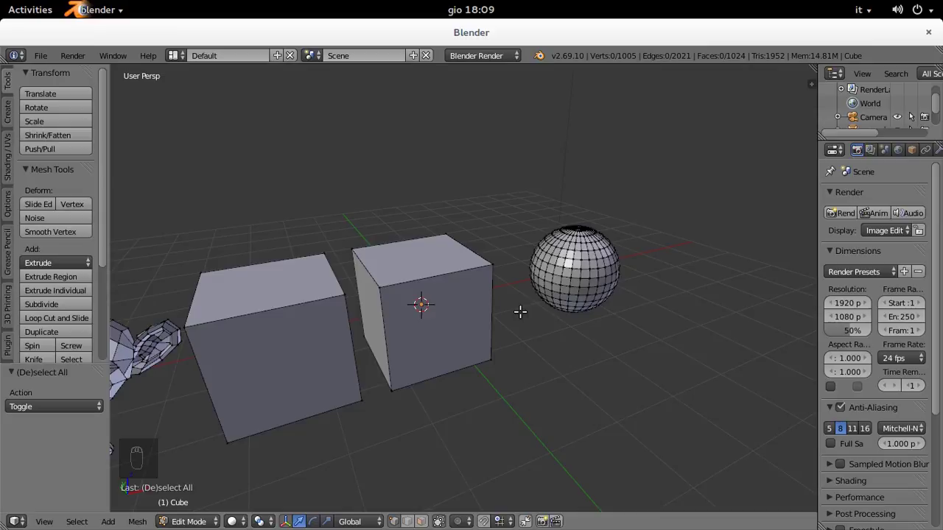
middle_click(577, 268)
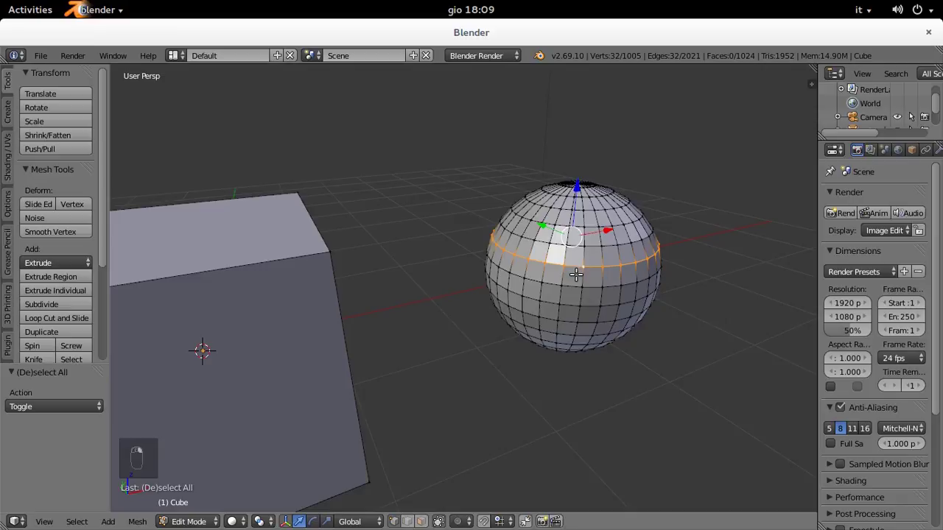
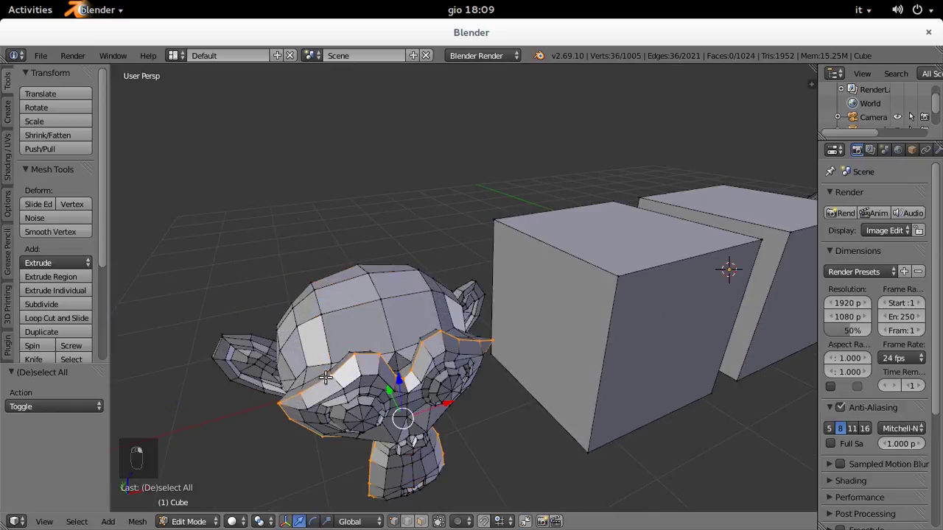
Step: Orbit around the cubes and pull back until the cubes and sphere are all in view
middle_click(429, 306)
middle_click(450, 335)
middle_click(403, 338)
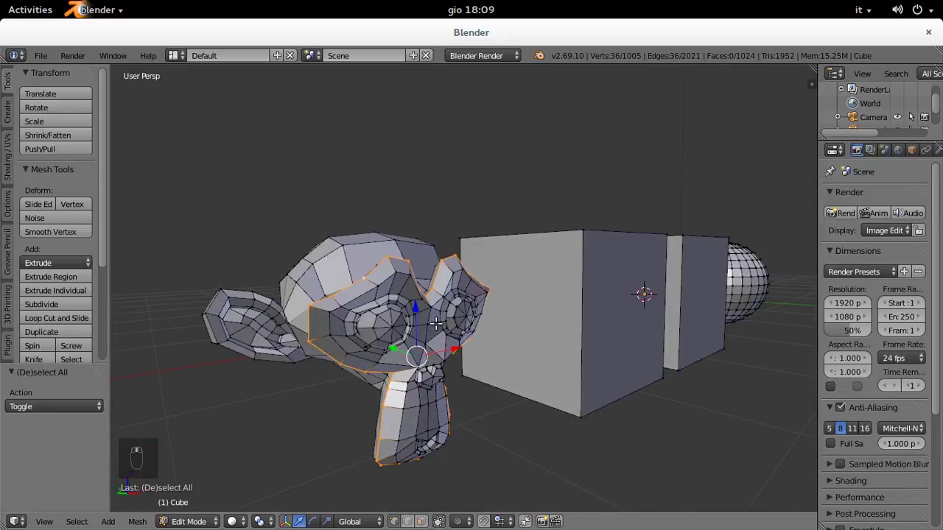
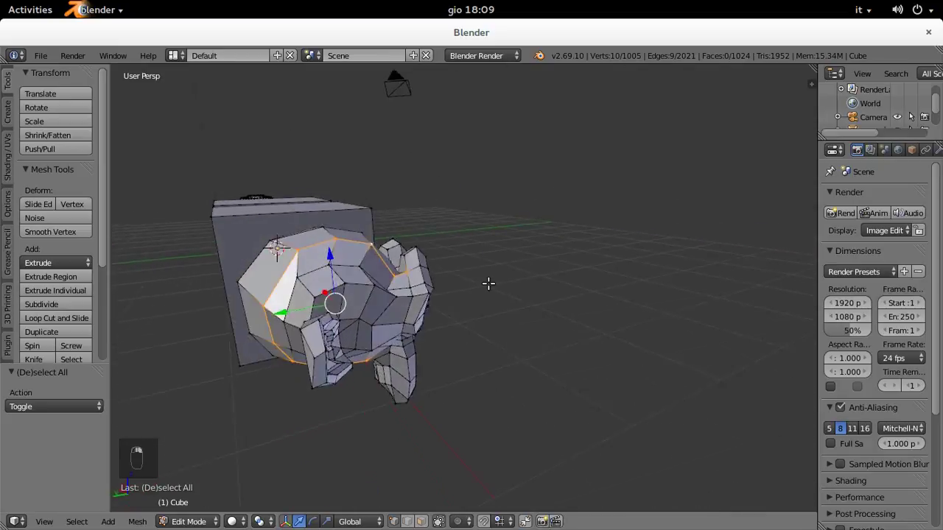
middle_click(493, 280)
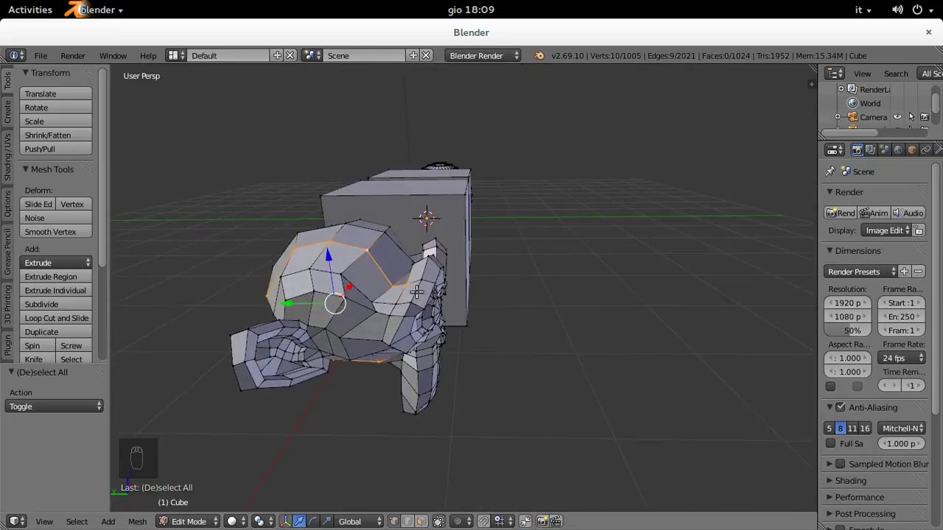
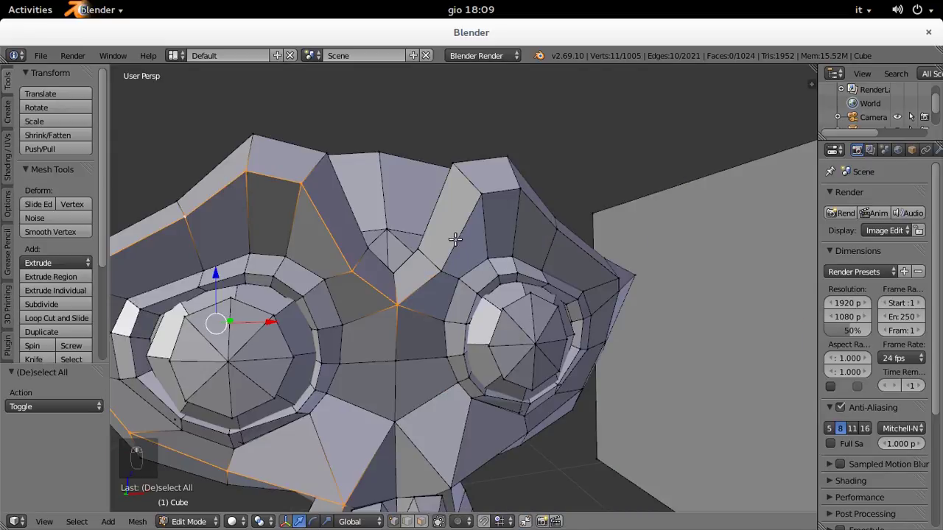
drag(430, 201, 427, 265)
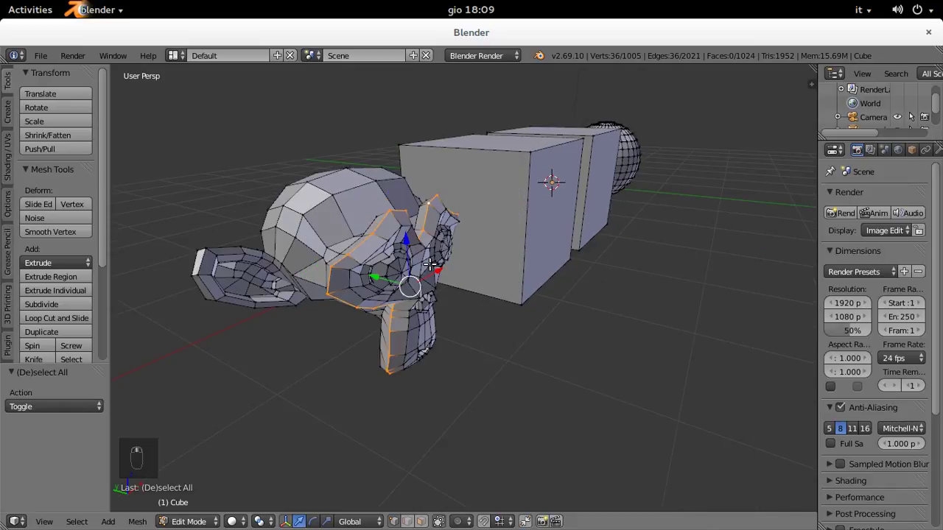
Step: Scale the selected rim vertices outward with the S tool
key(s)
drag(485, 229, 522, 213)
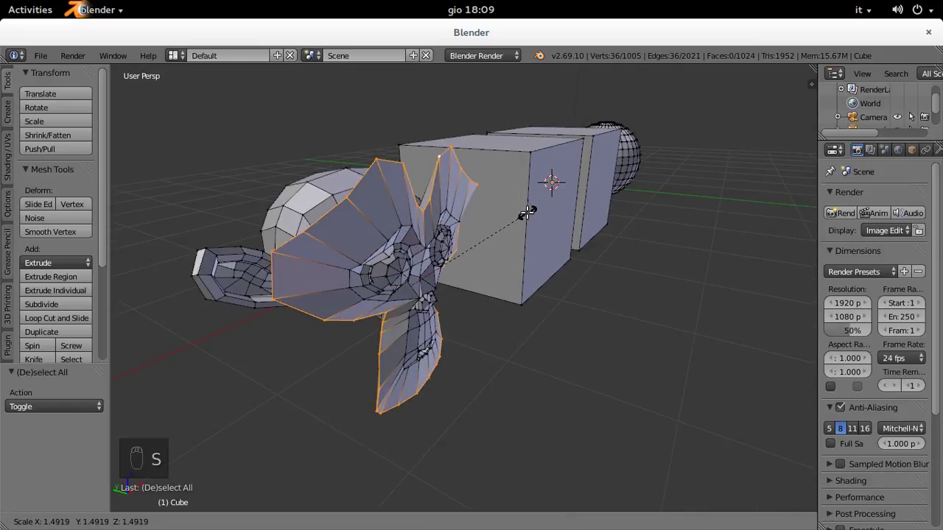
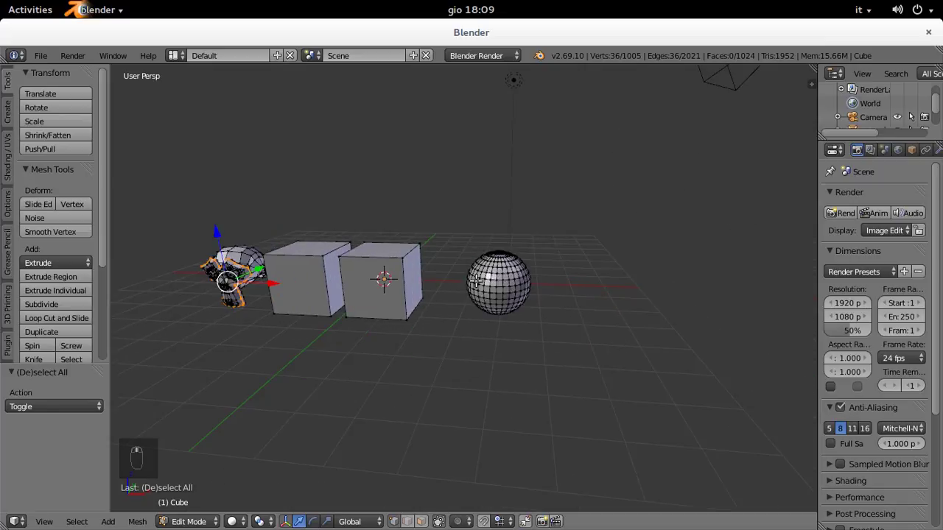
Step: On the close-up sphere, select vertical and horizontal edge loops and face rings in turn
drag(523, 279, 497, 272)
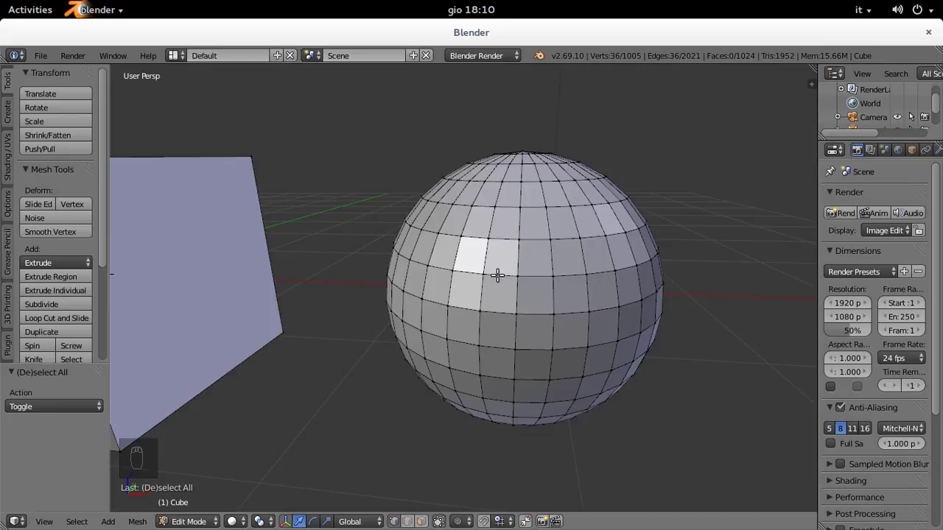
drag(500, 273, 572, 280)
drag(576, 273, 600, 272)
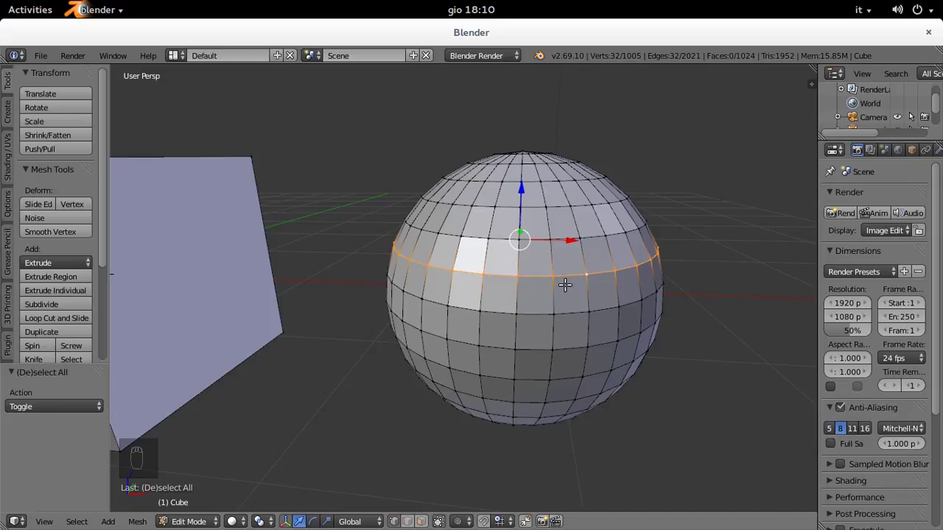
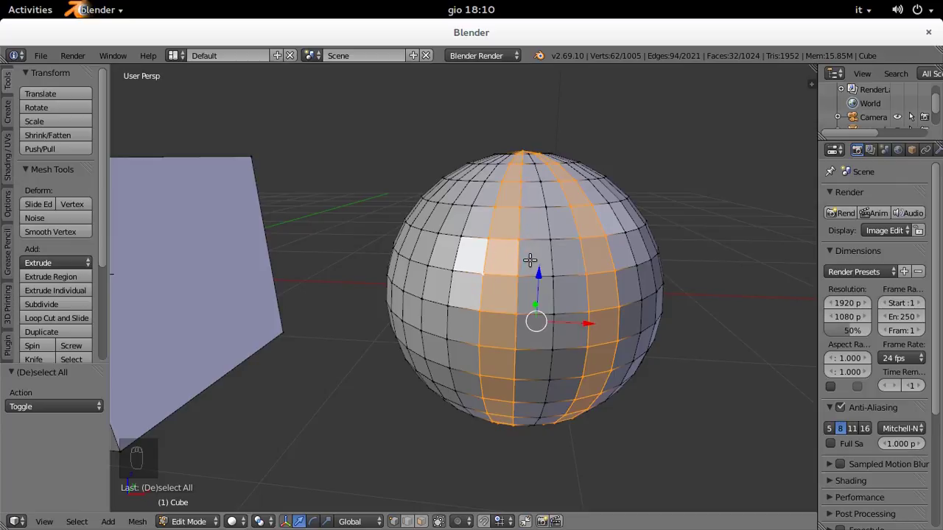
drag(514, 251, 592, 248)
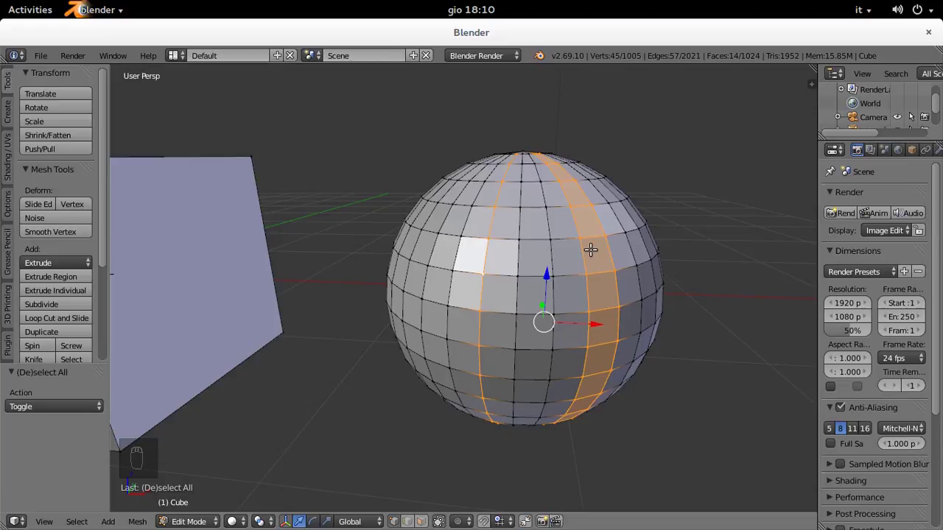
drag(583, 250, 559, 300)
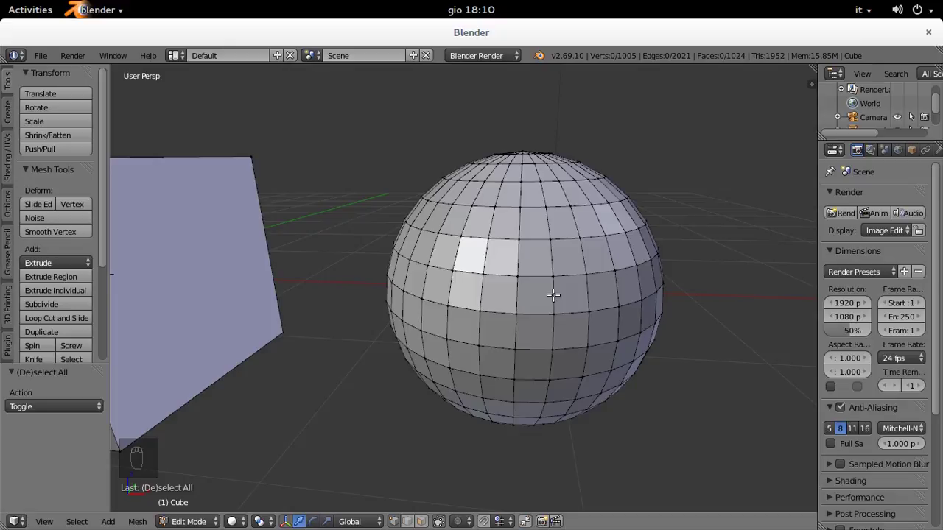
drag(553, 293, 554, 293)
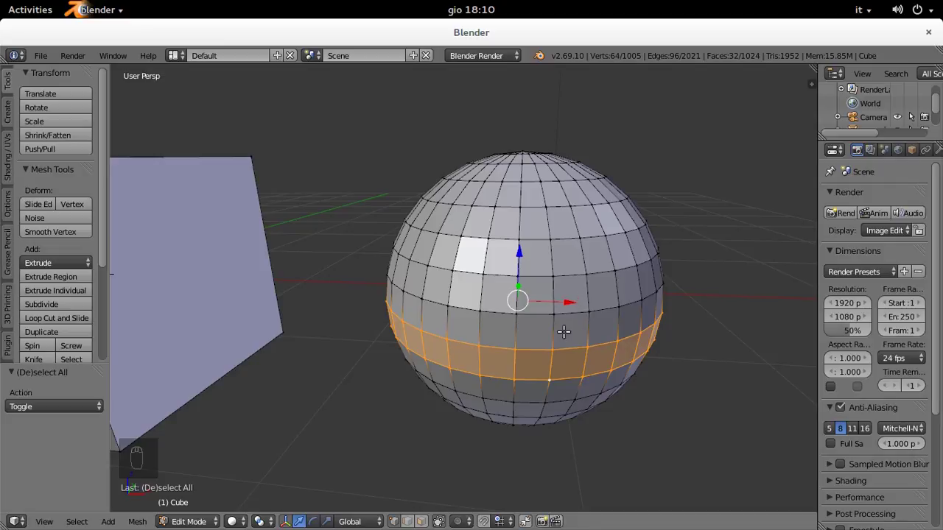
Step: In edge mode select a ring down the sphere, then in vertex mode add two horizontal vertex loops together
key(ctrl+Tab)
drag(553, 294, 549, 224)
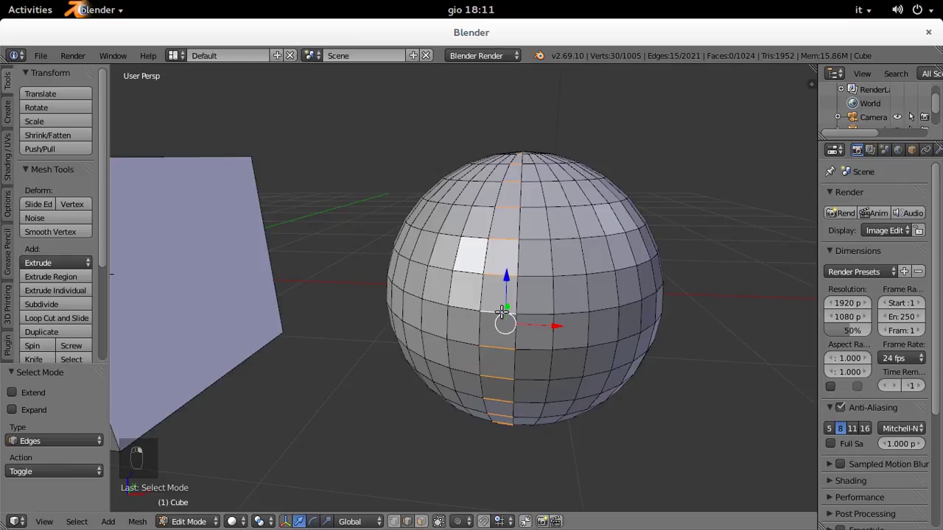
key(ctrl+Tab)
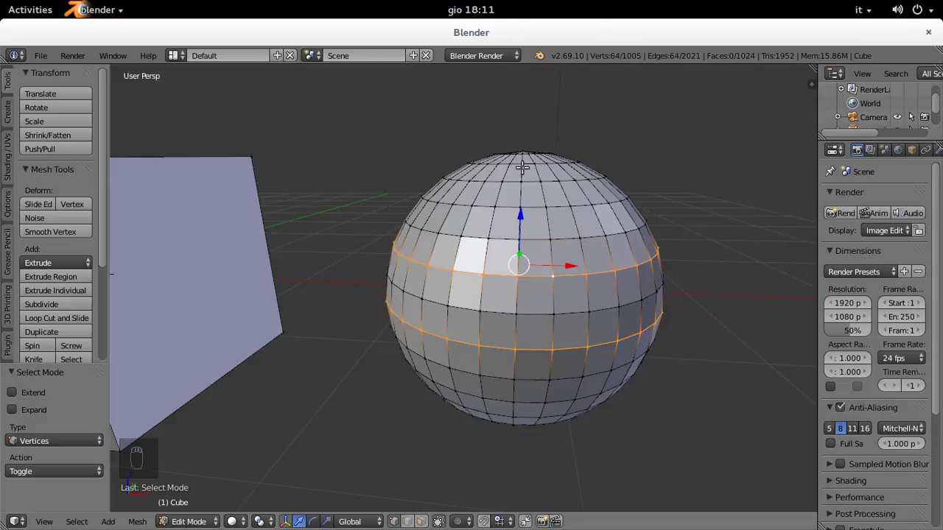
drag(548, 213, 589, 273)
drag(558, 237, 584, 266)
key(c)
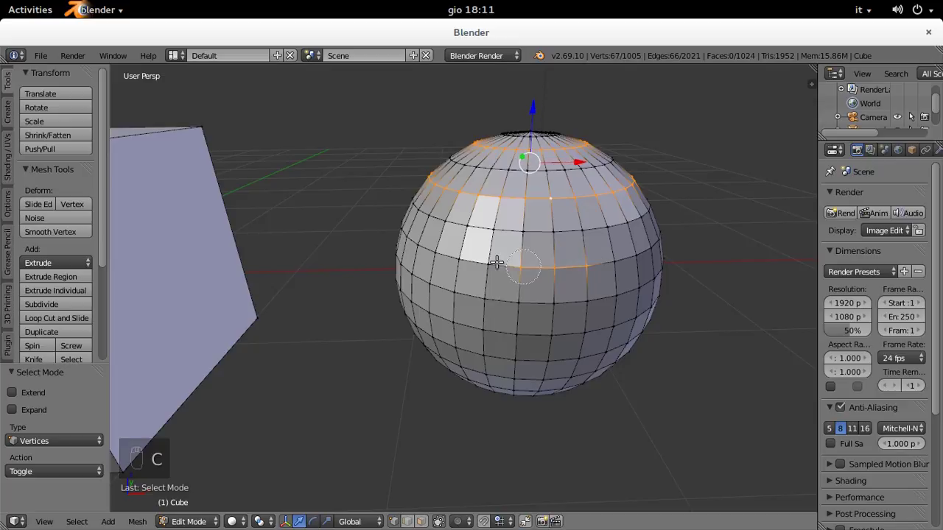
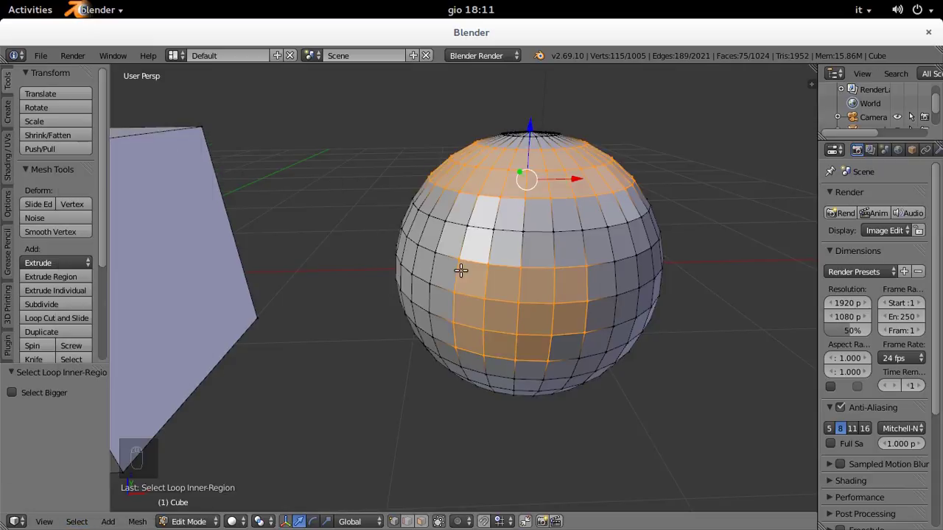
Step: Orbit the sphere while filling the loops' inner region and taking its boundary, then clear the selection for the shortest path pick
drag(526, 323, 485, 300)
drag(469, 287, 462, 286)
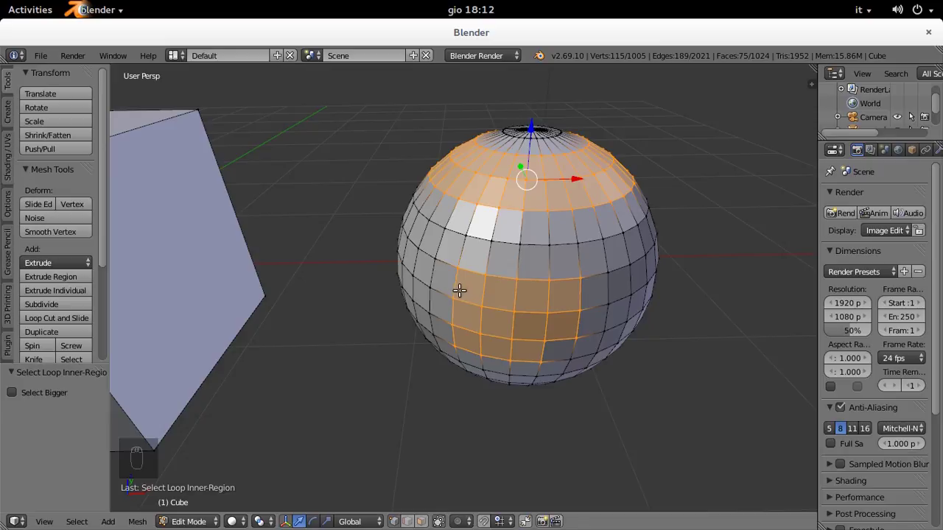
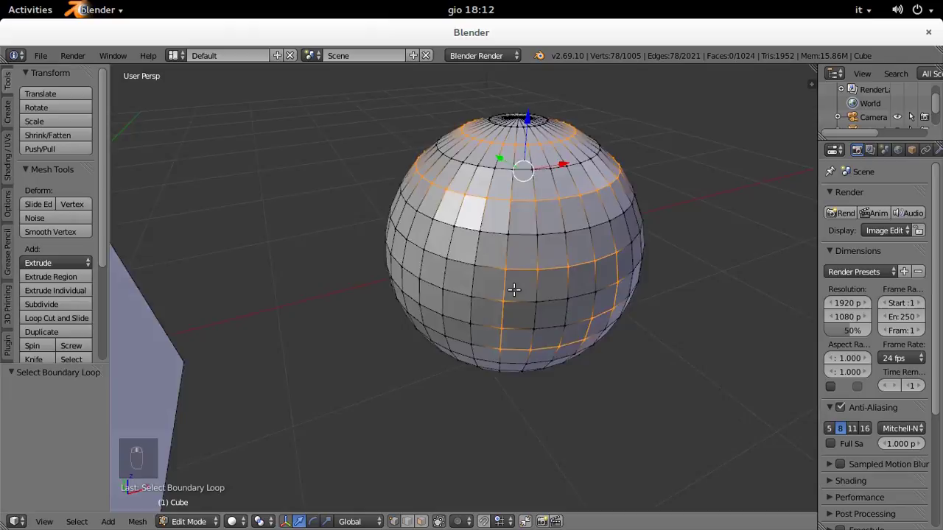
key(a)
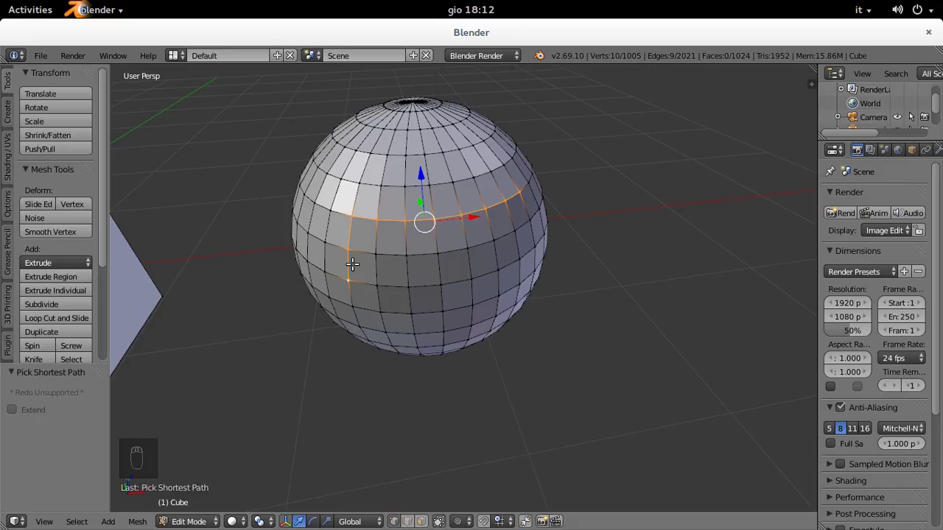
Step: Pull the view back from the single selected vertex to frame the sphere and cube together
middle_click(430, 282)
middle_click(471, 258)
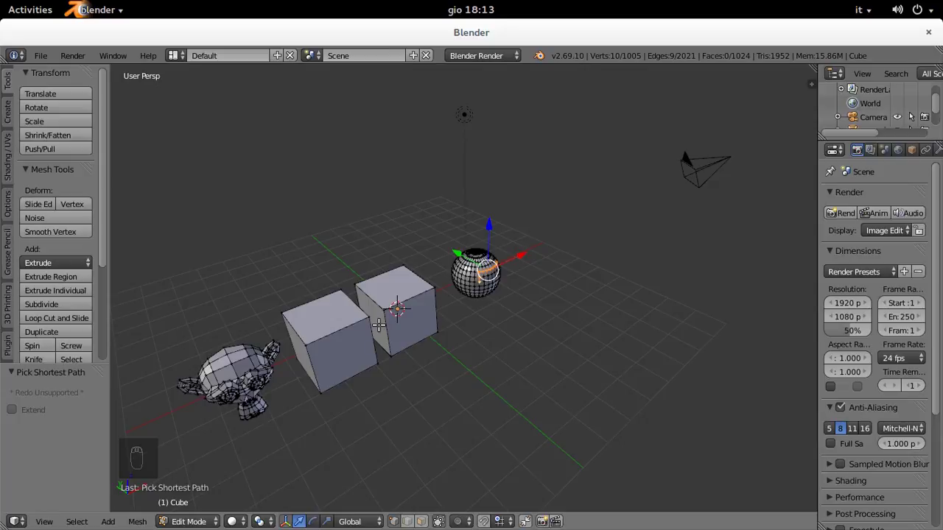
drag(352, 334, 174, 373)
drag(195, 366, 253, 387)
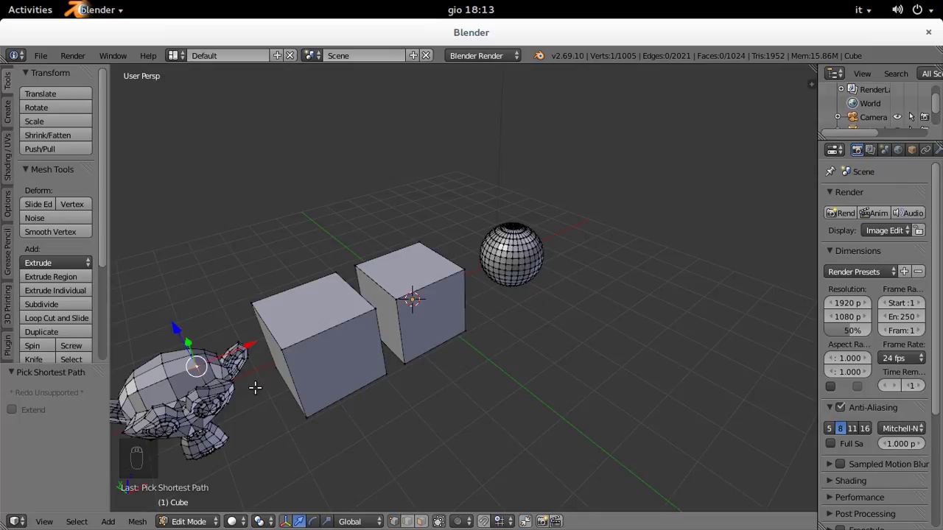
Step: Use Ctrl+L on a cube corner vertex so the whole cube's 8 vertices, 12 edges and 6 faces become selected
key(ctrl+l)
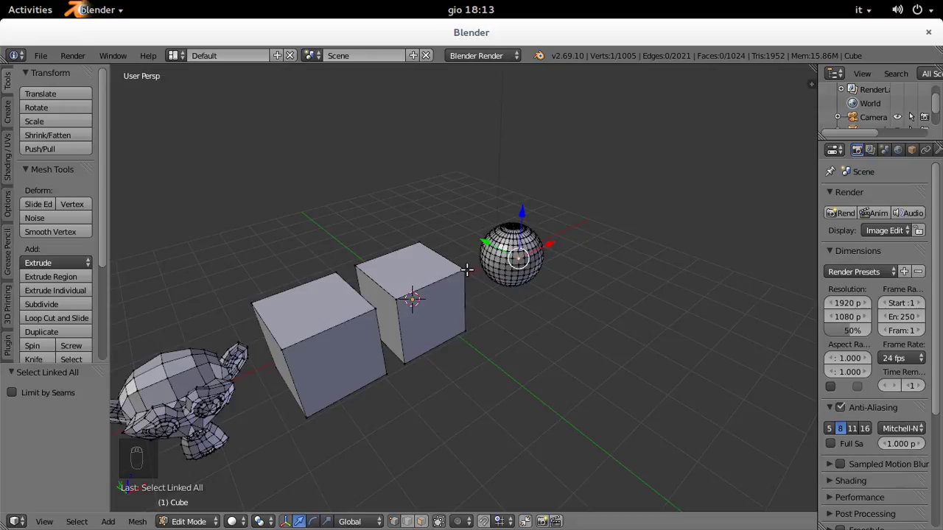
key(ctrl+l)
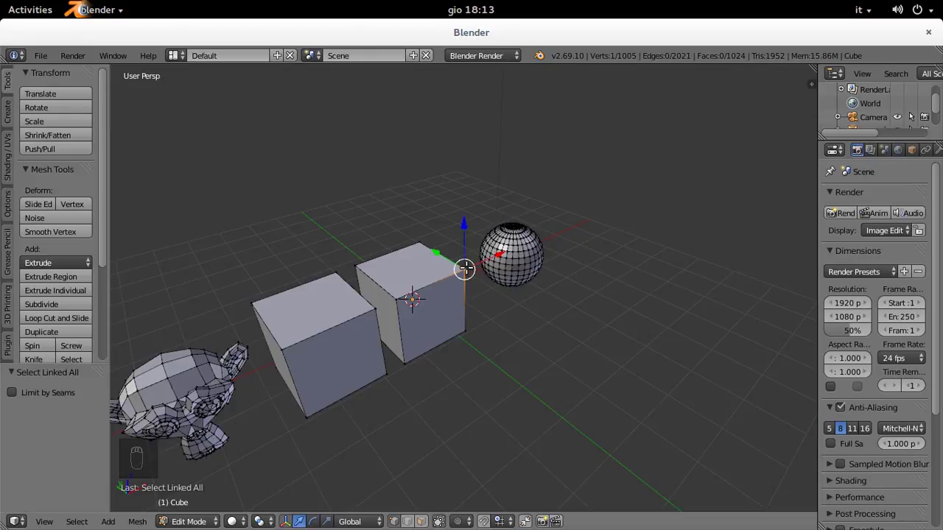
key(ctrl+l)
middle_click(561, 267)
drag(406, 305, 405, 304)
Step: Toggle the linked selection, then deselect the whole mesh and orbit around the cubes
key(ctrl+l)
drag(542, 270, 456, 313)
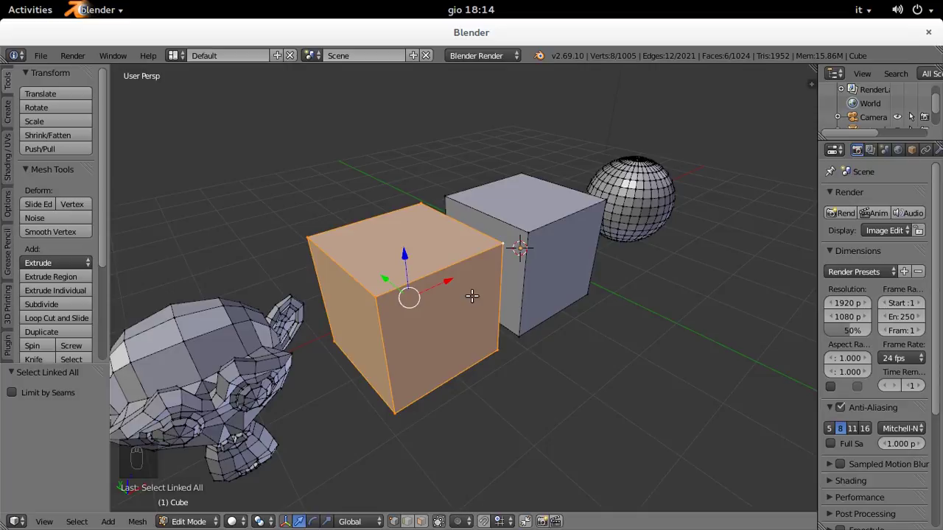
key(a)
drag(561, 296, 520, 307)
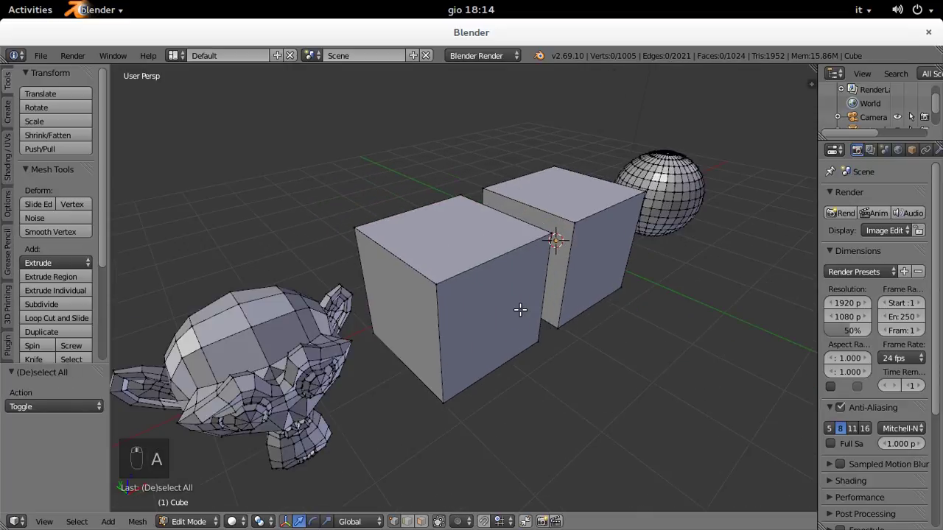
Step: Select linked geometry from a vertex on each cube so both cubes, 16 vertices in all, are selected
middle_click(520, 307)
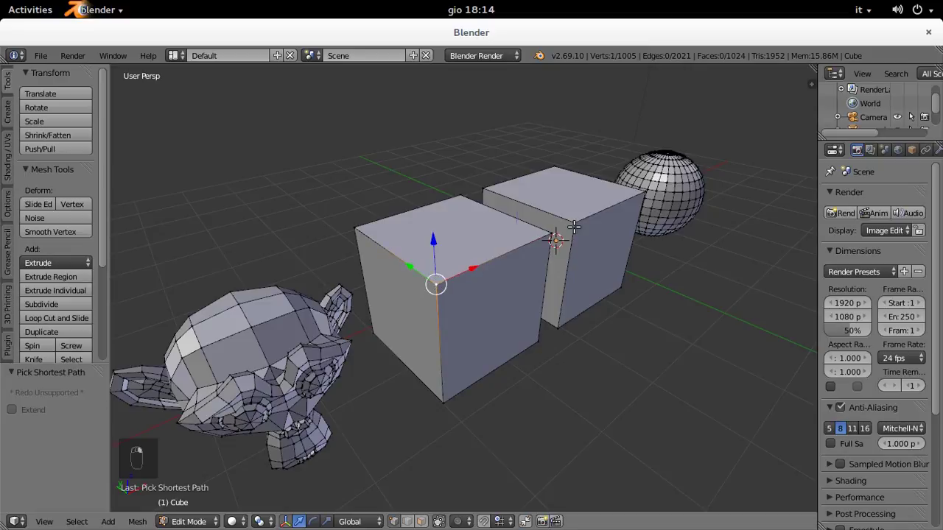
key(ctrl+l)
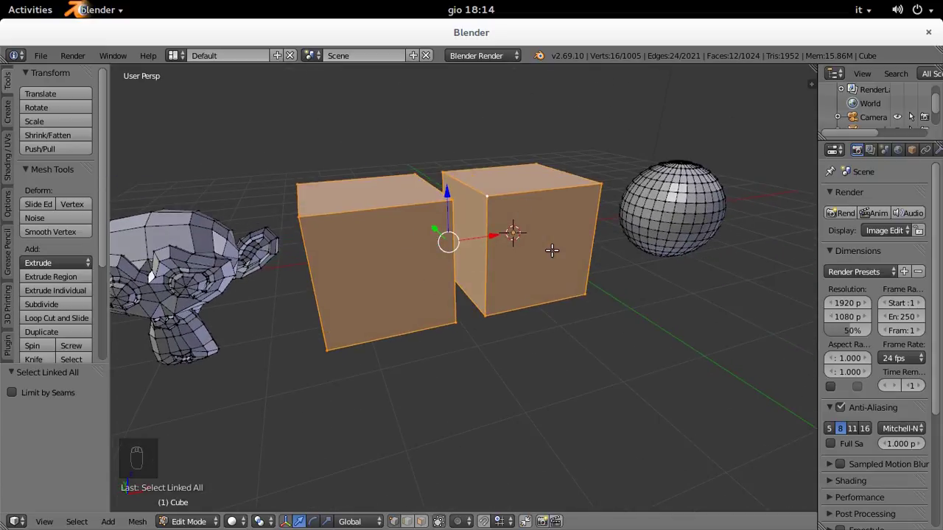
middle_click(559, 258)
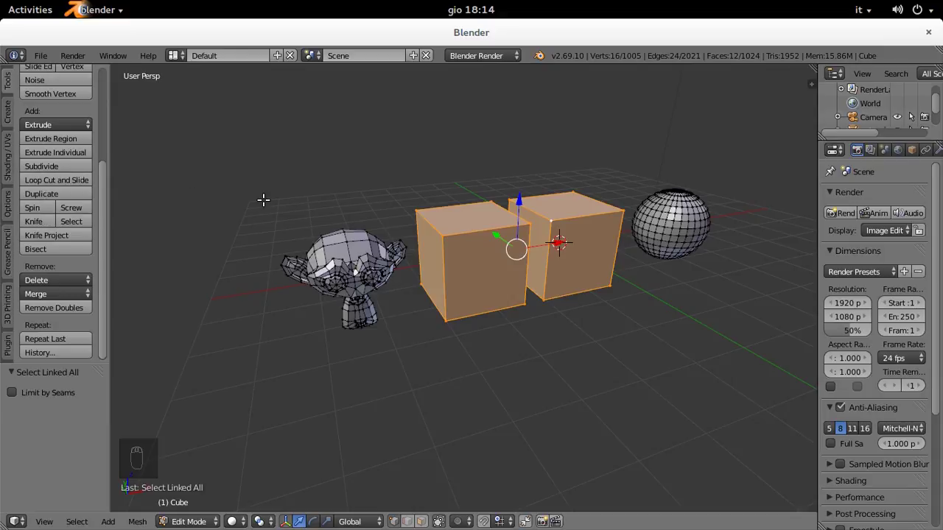
Step: Subdivide both cubes into 192 faces, switch to face select mode and deselect everything
key(t)
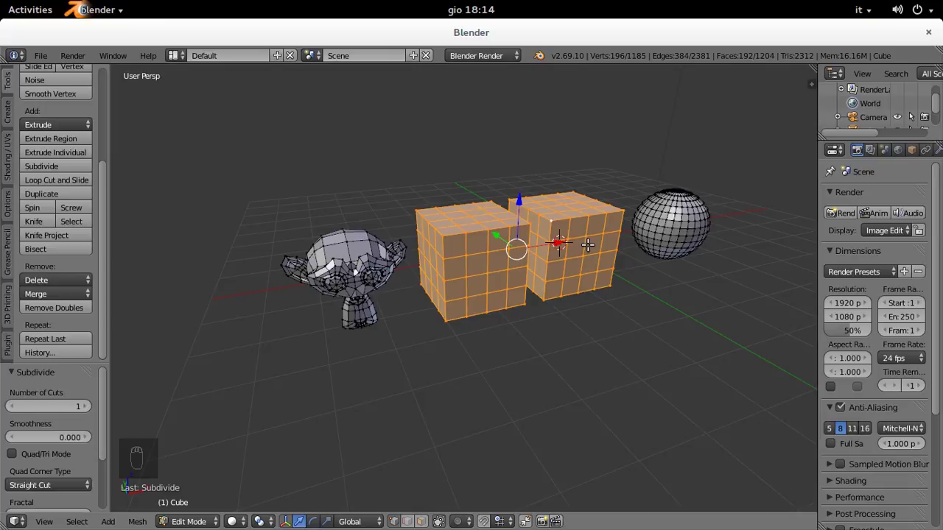
key(ctrl+Tab)
key(a)
middle_click(566, 258)
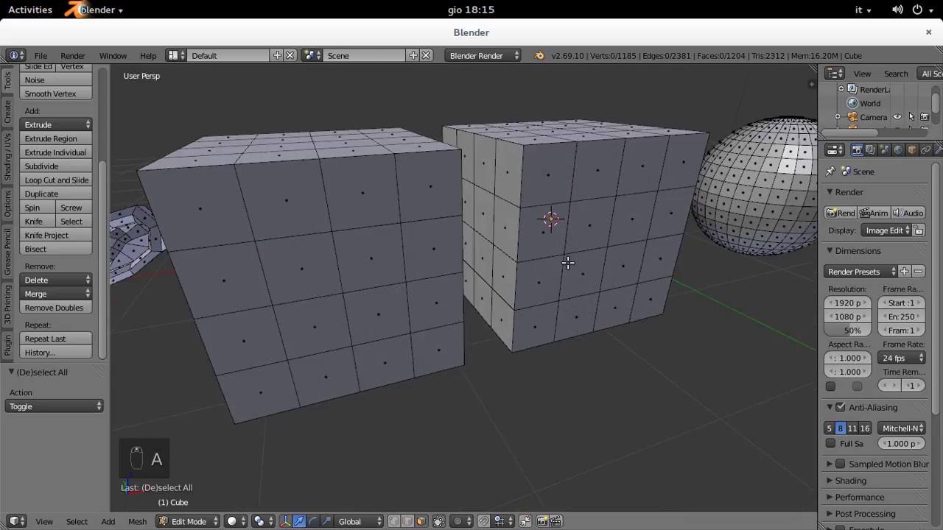
Step: From one cube face, Select Similar by Normal to grab every face pointing the same direction
drag(601, 269, 585, 261)
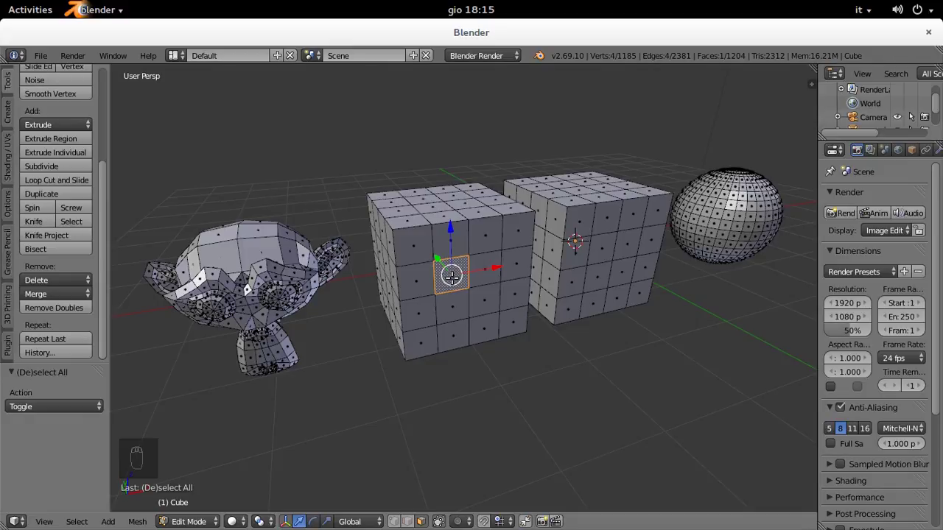
key(shift+g)
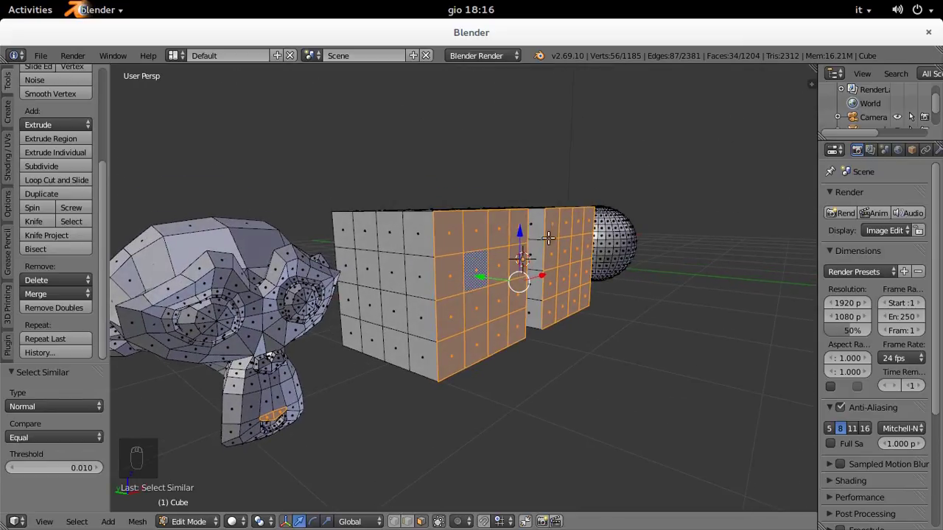
drag(270, 435, 274, 388)
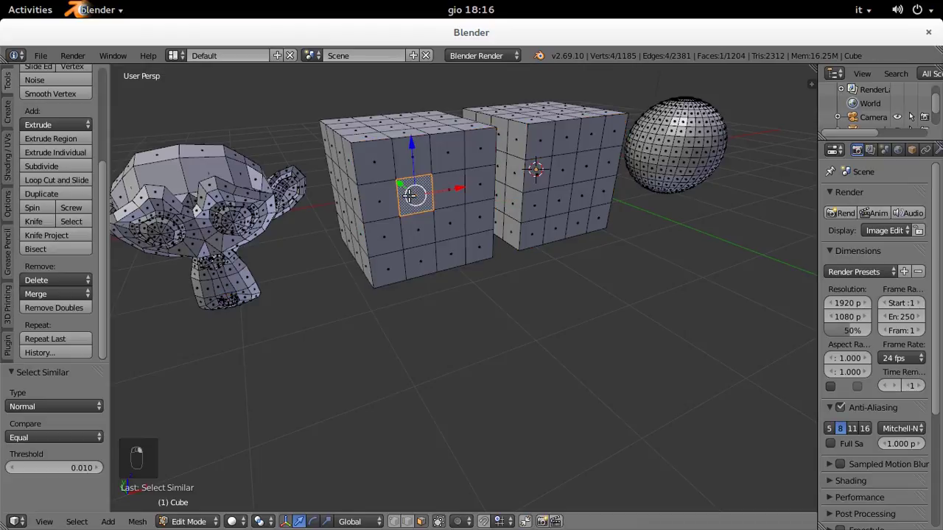
key(shift+g)
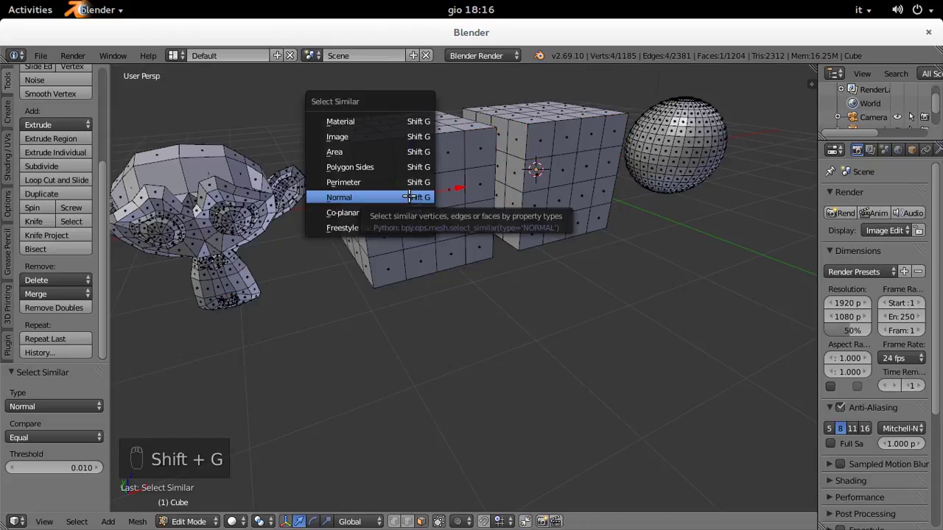
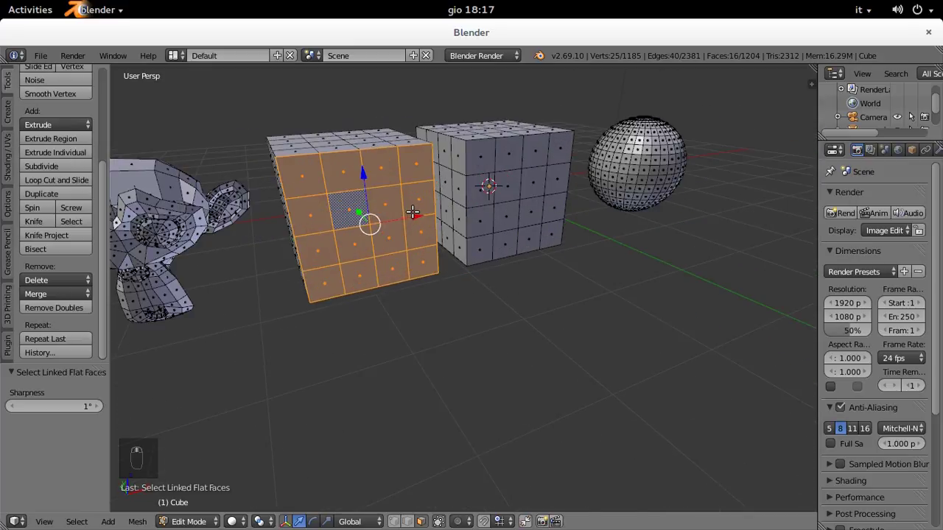
Step: Switch to vertex mode, clear the selection and frame a single vertex on the UV sphere
key(ctrl+Tab)
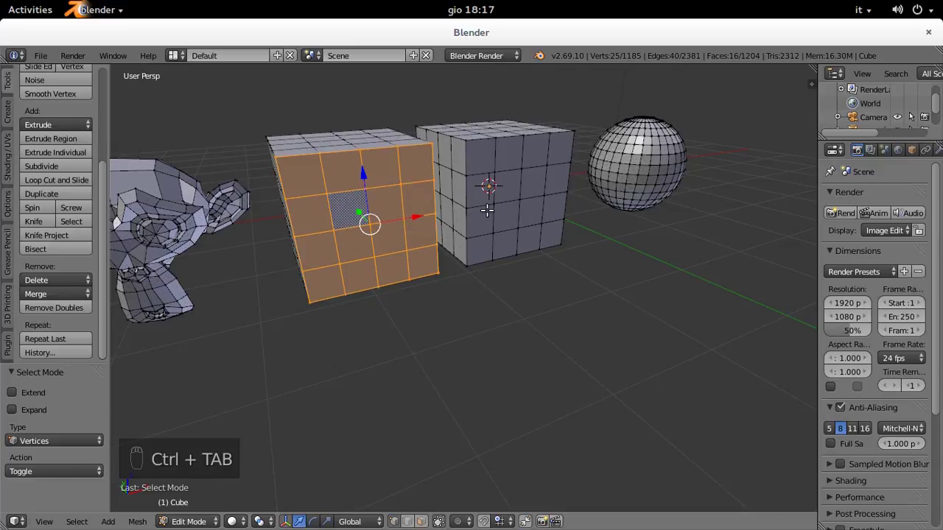
key(a)
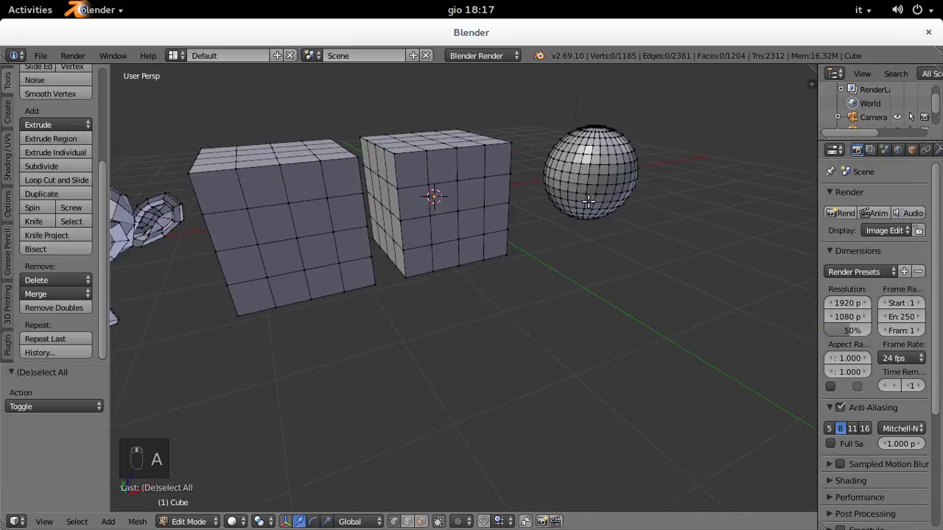
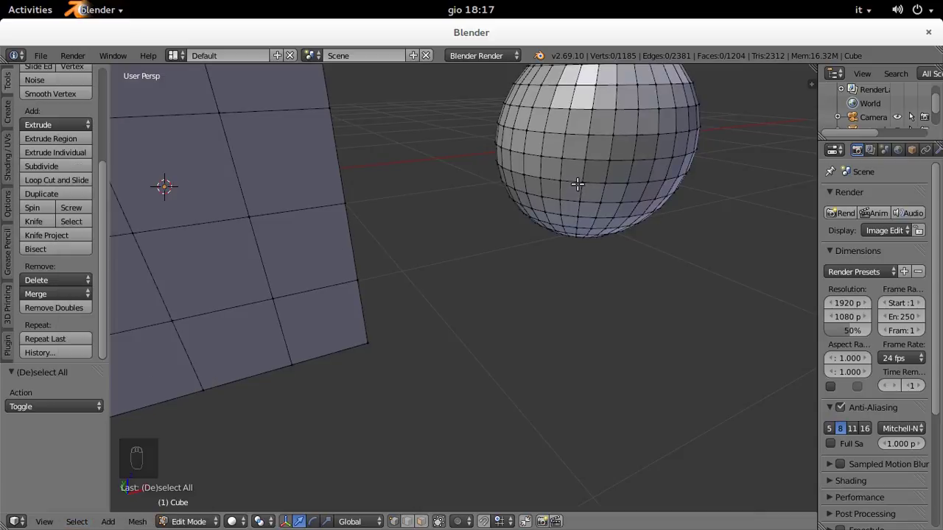
drag(565, 251, 543, 250)
drag(533, 249, 547, 251)
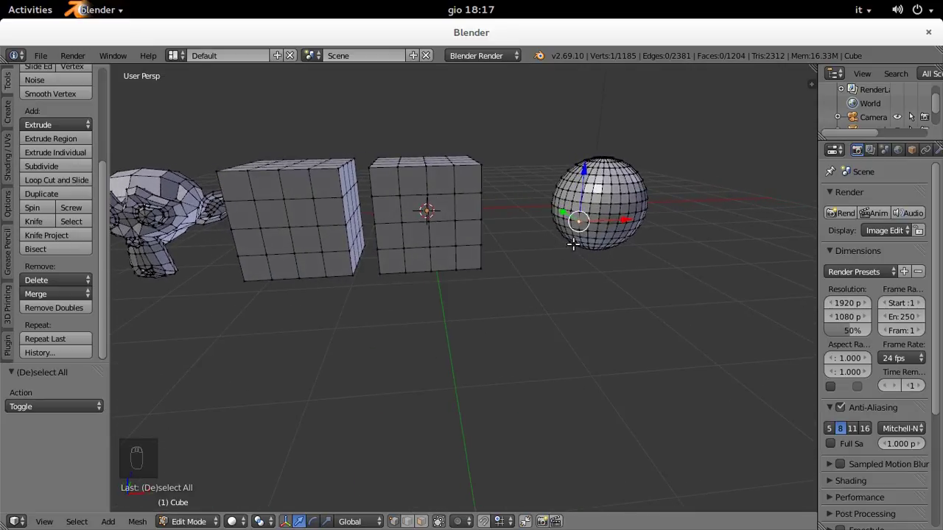
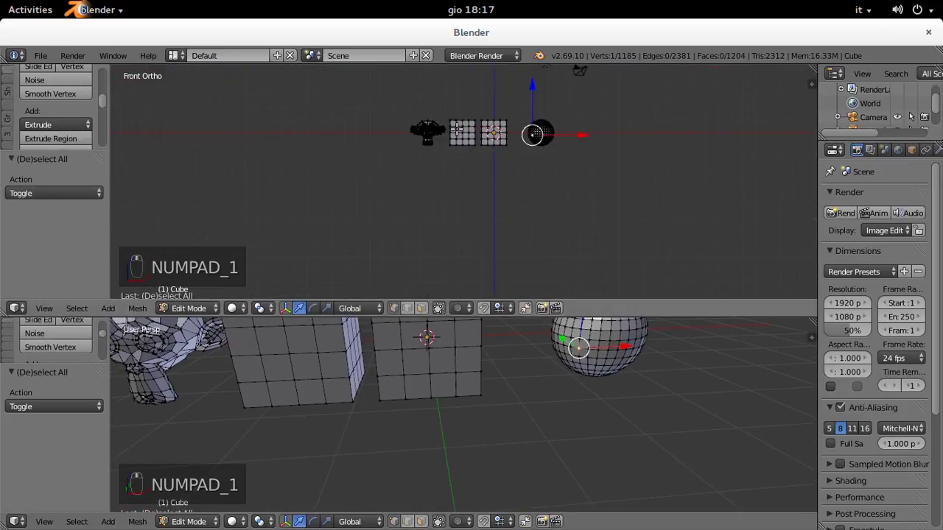
Step: With front and top views set, run Side of Active and flip Axis Mode to Negative along Z
key(KP_7)
key(KP_7)
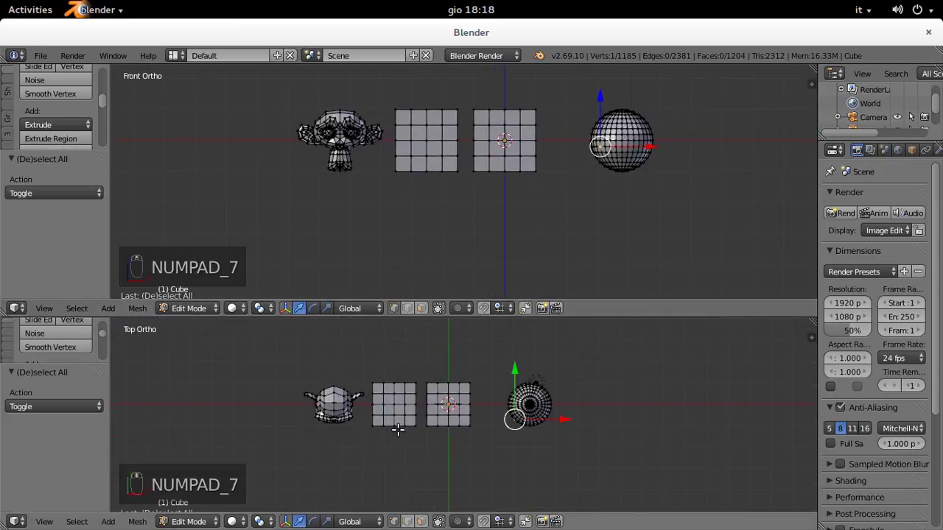
key(z)
key(z)
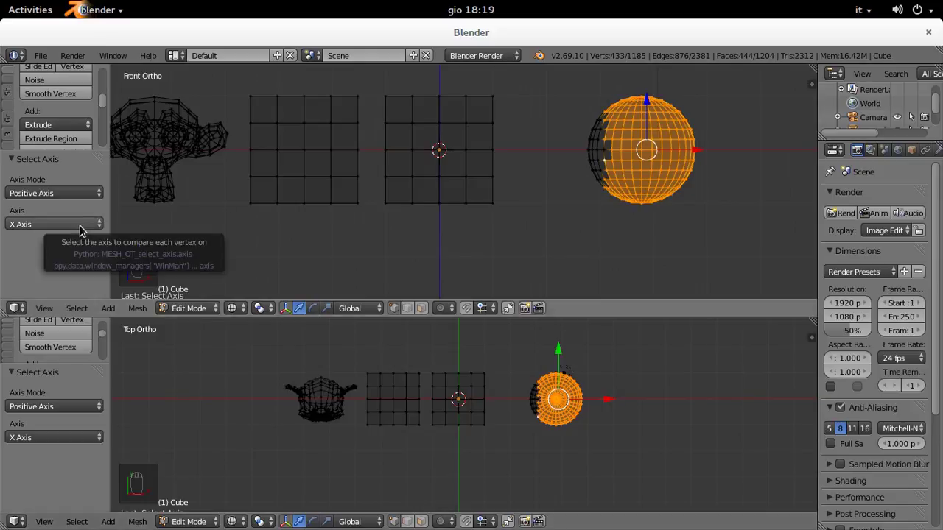
drag(79, 176, 228, 201)
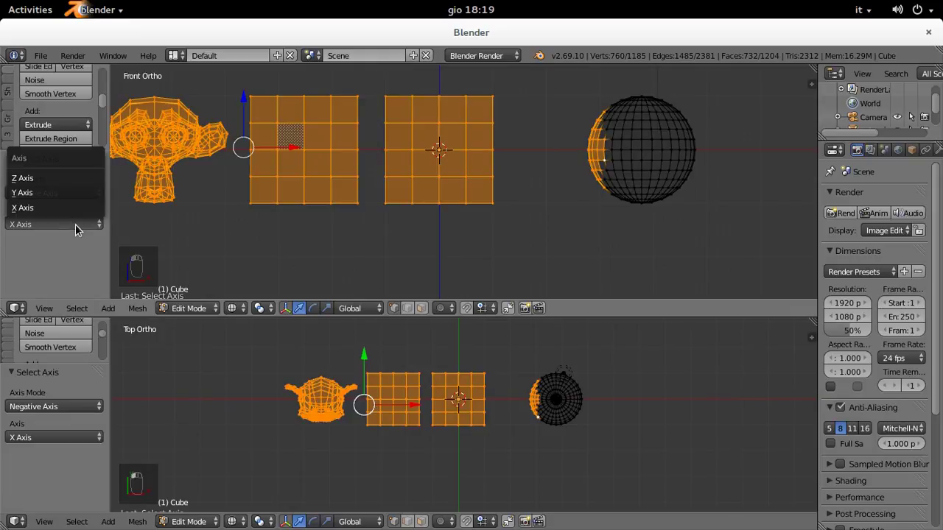